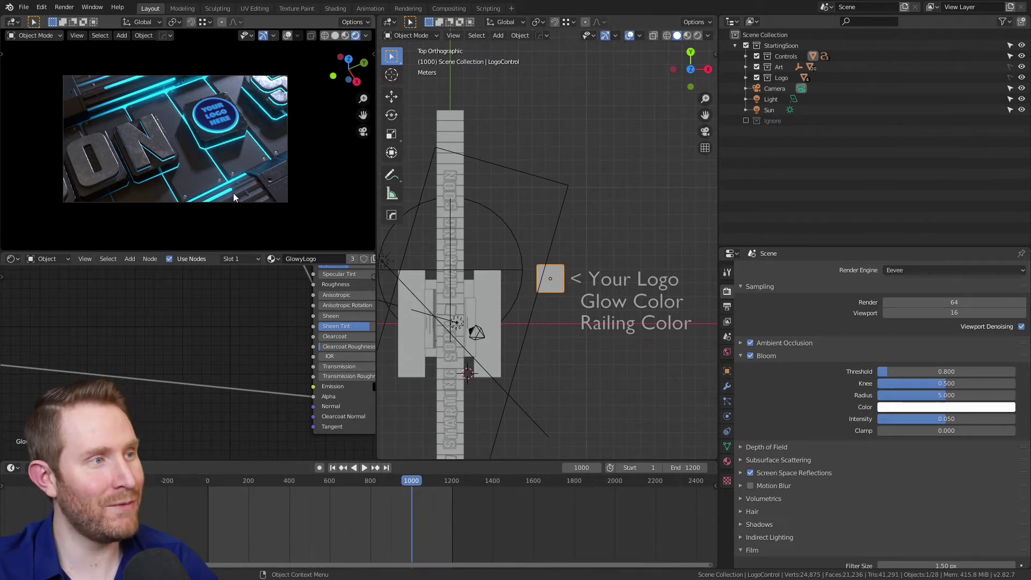
Preview the animation briefly, then select the LogoControl object in the viewport
key(space)
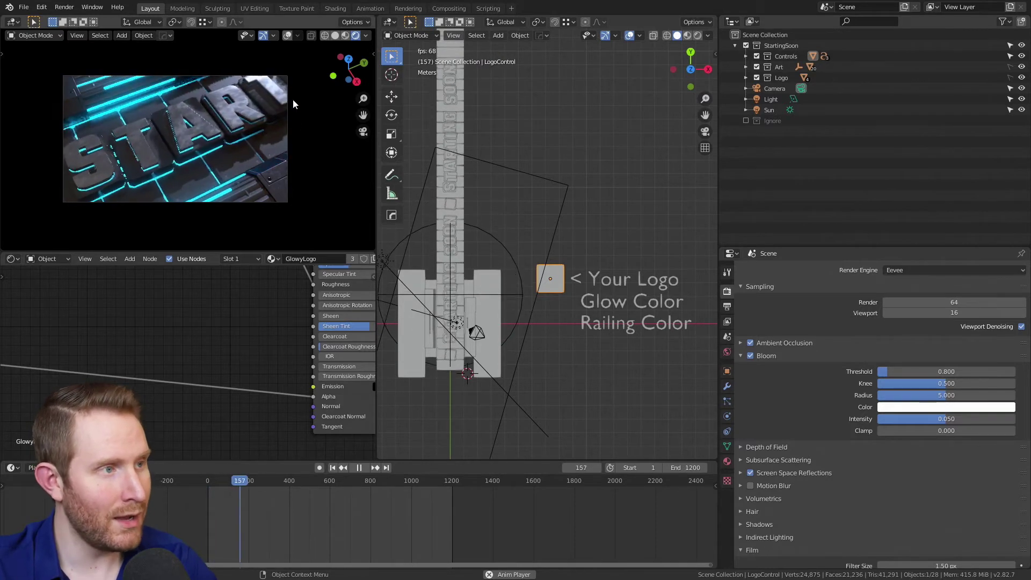
key(space)
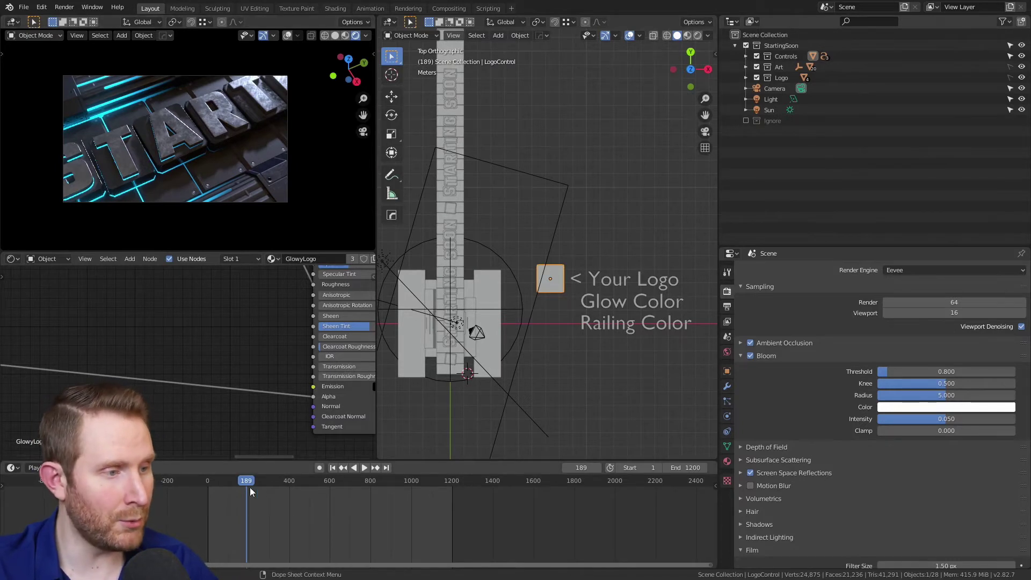
click(248, 484)
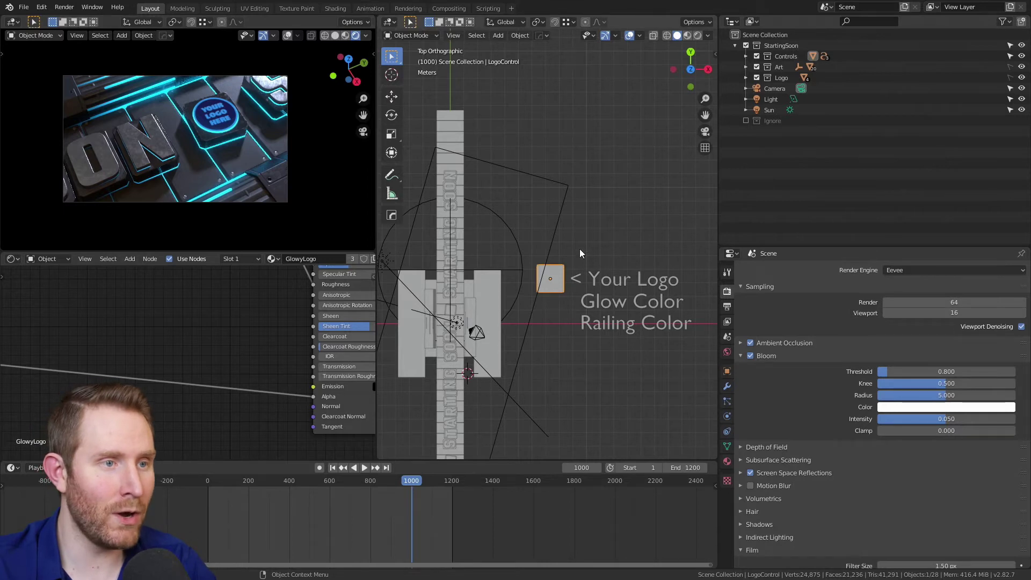
click(562, 273)
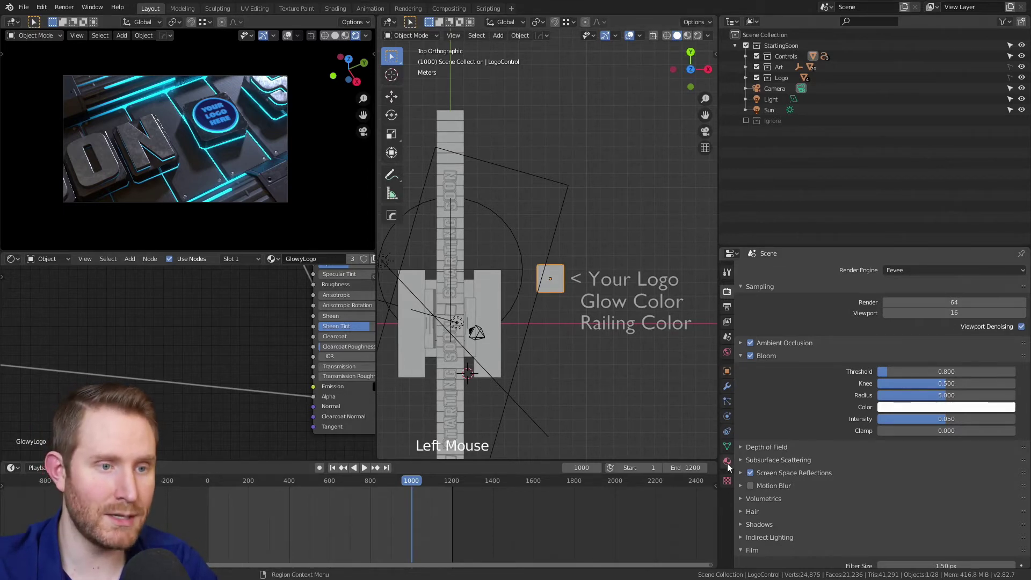
Replace the material's Base Color image with the new logo PNG and play the animation
click(730, 466)
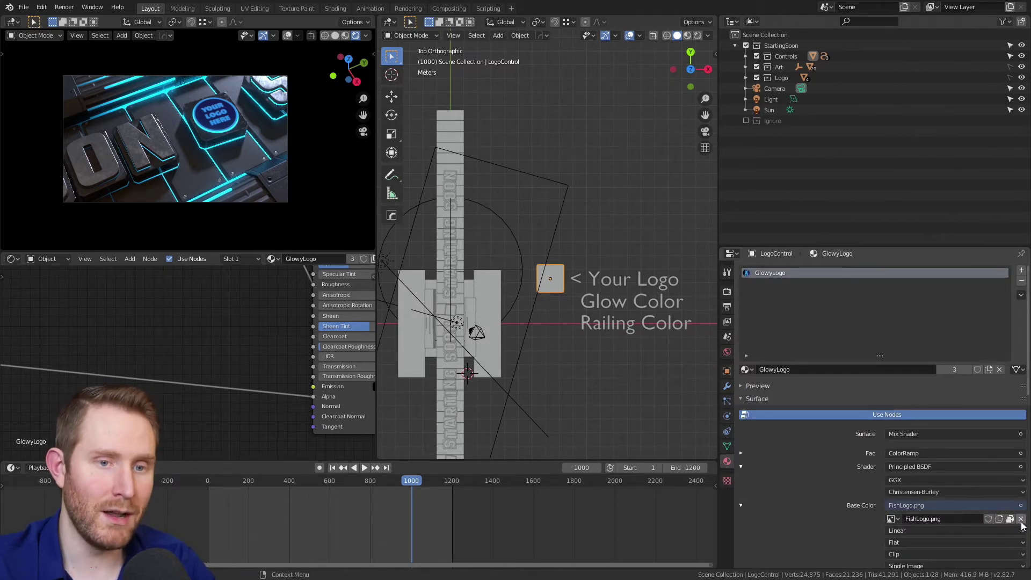
click(1024, 525)
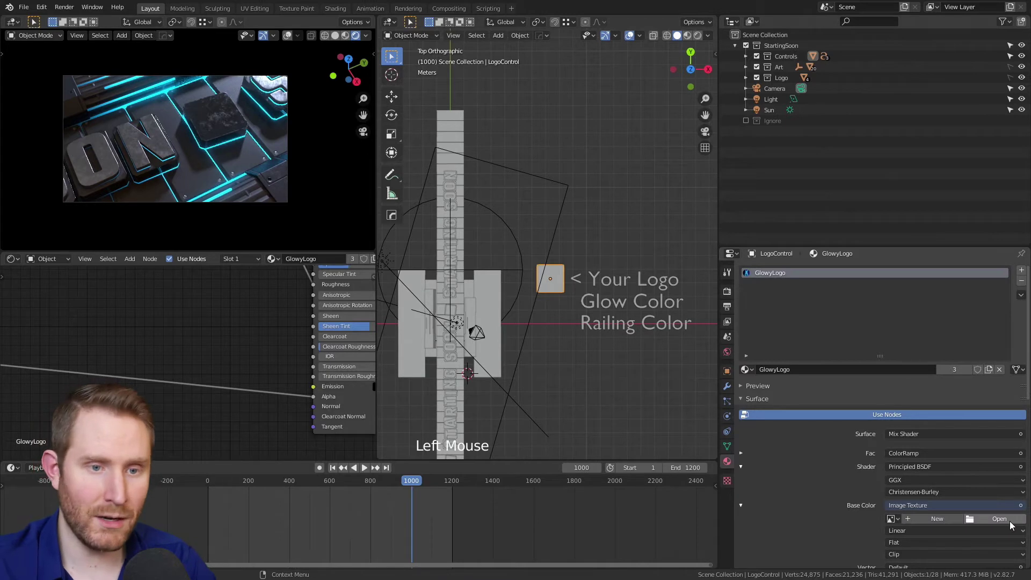
click(1012, 525)
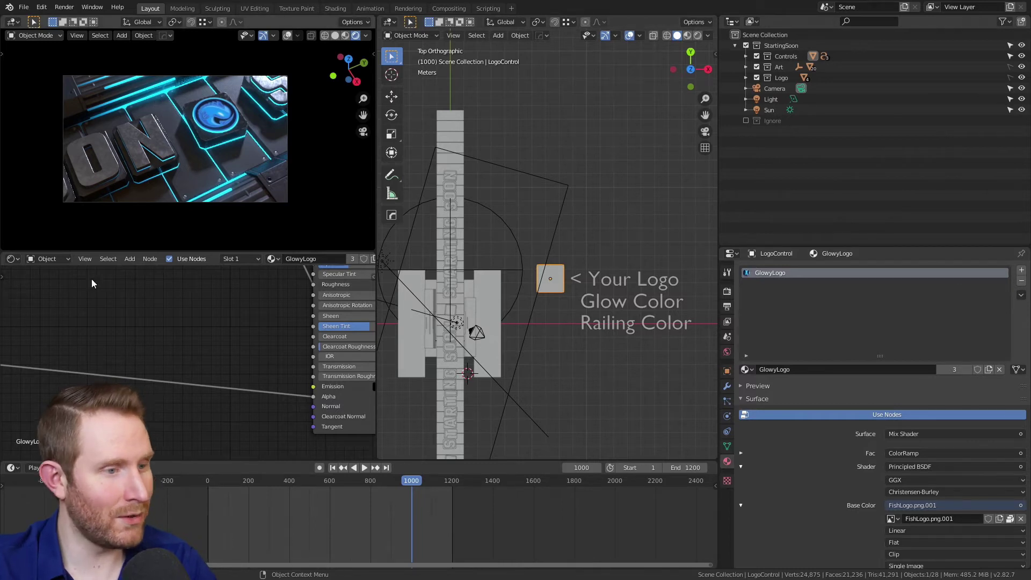
click(419, 485)
key(space)
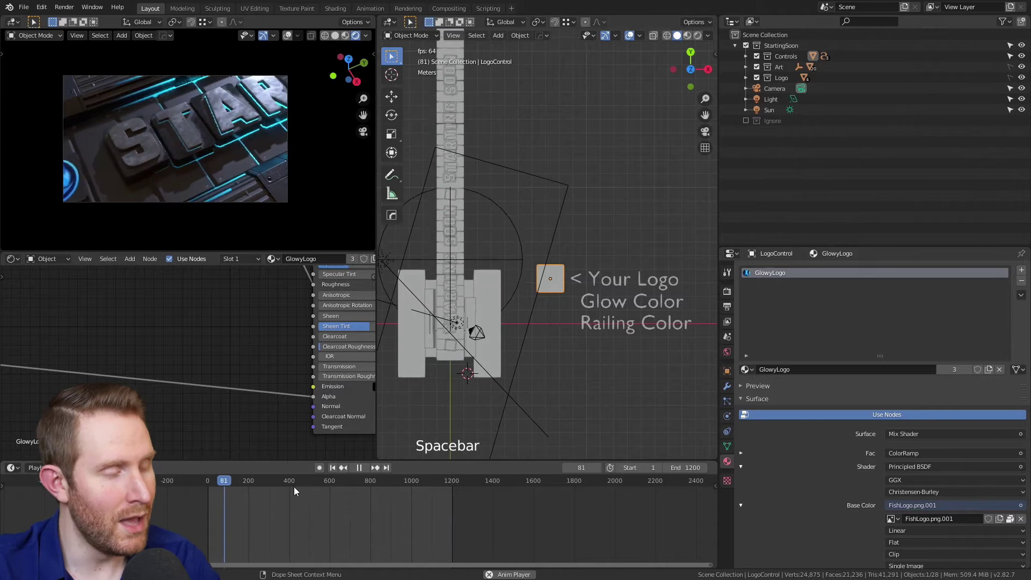
Exclude the Logo collection from the view layer and preview the animation without the logo
key(space)
click(255, 484)
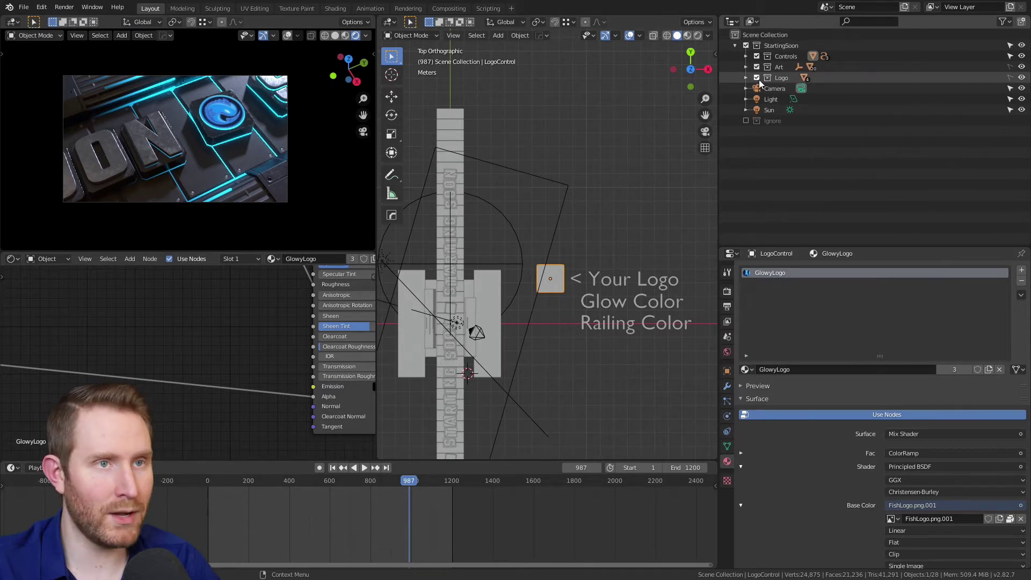
click(759, 80)
click(416, 483)
key(space)
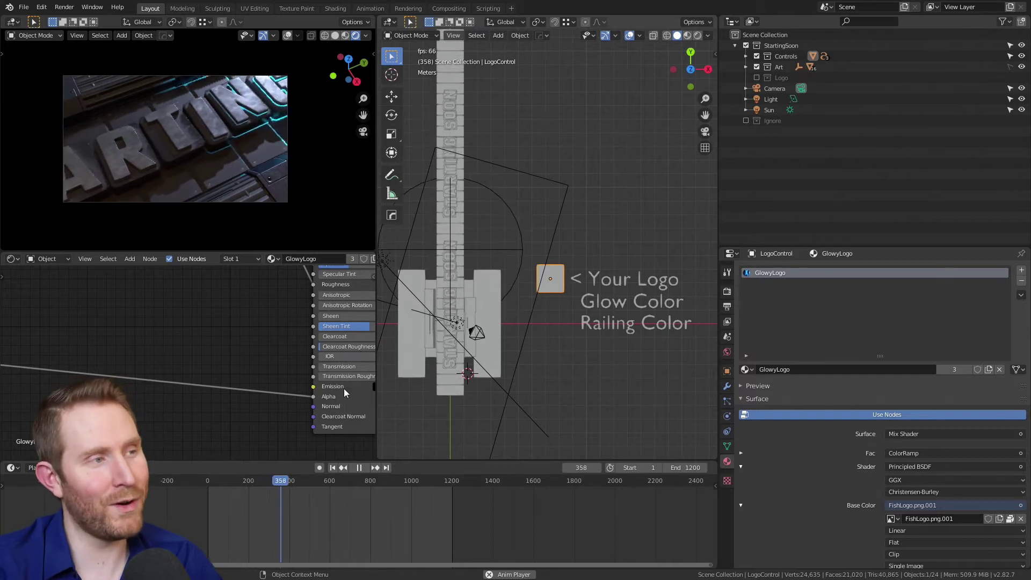
key(space)
click(393, 486)
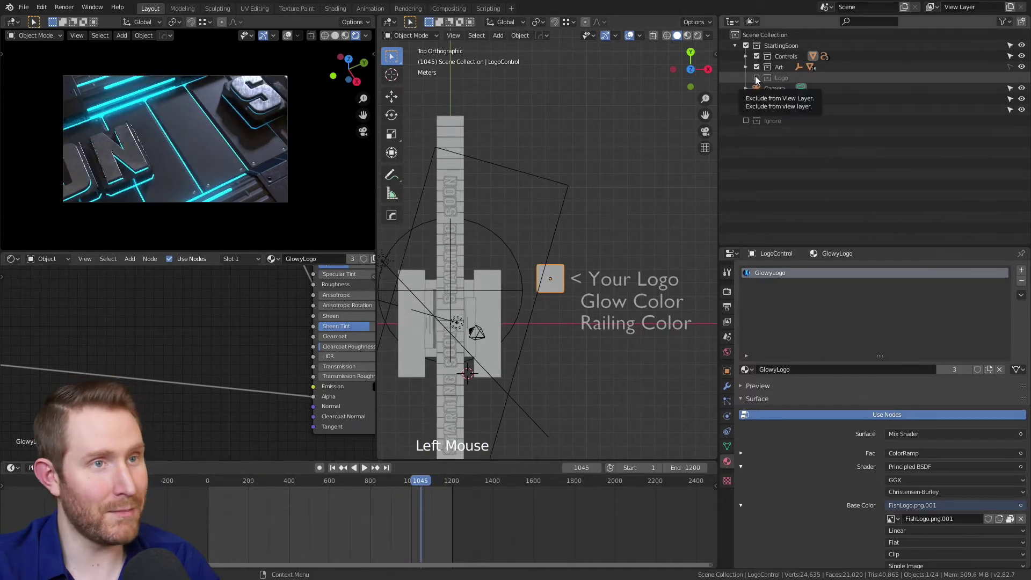
Re-include the Logo collection and pick a new Emission Color for the Glow Color control
click(758, 80)
click(419, 483)
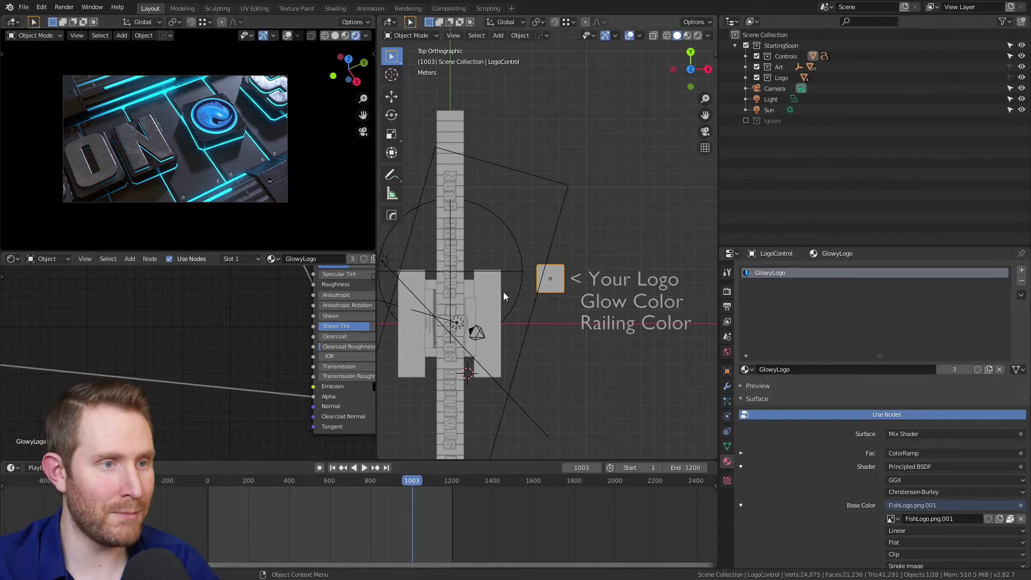
click(587, 301)
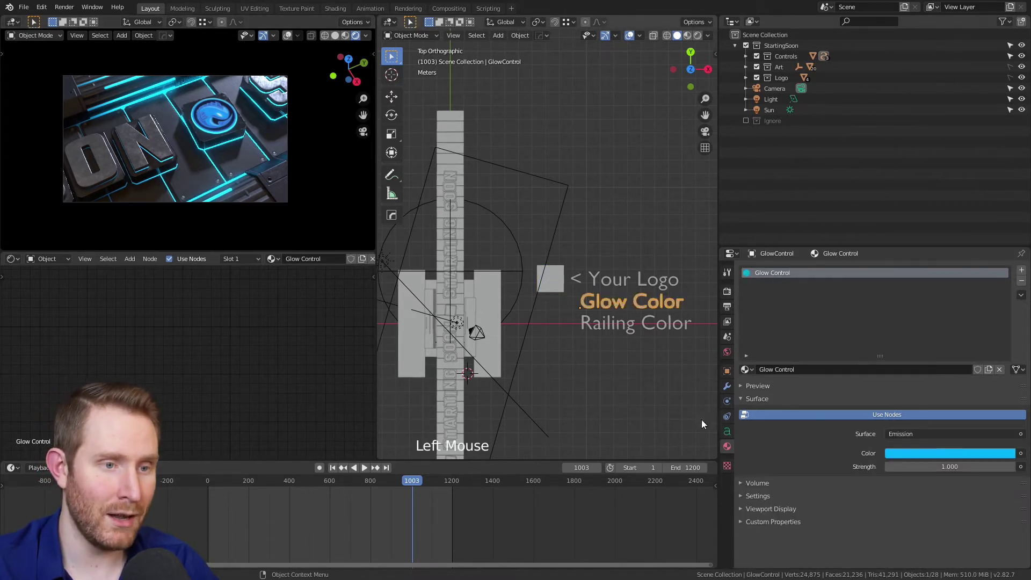
click(727, 448)
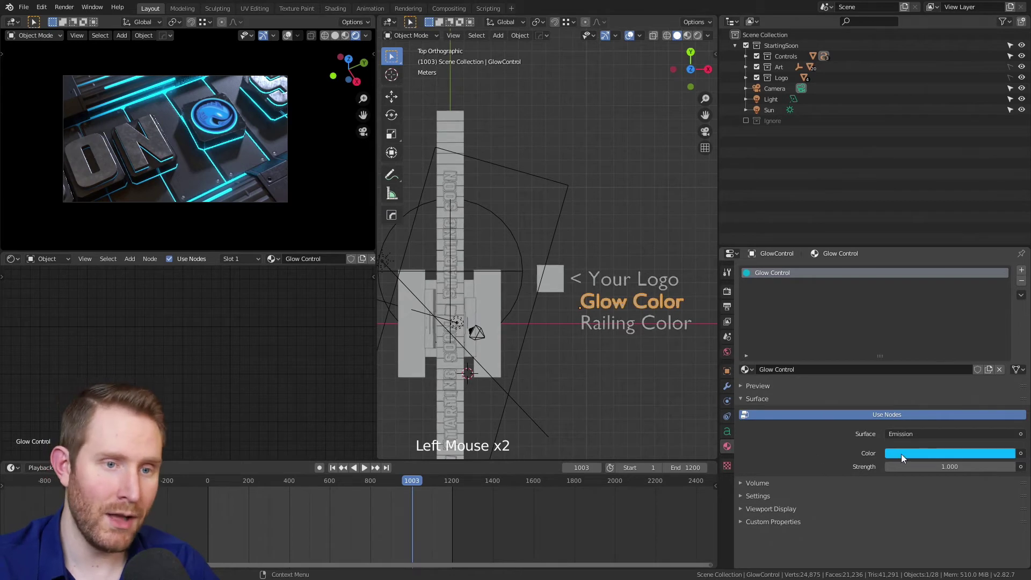
click(904, 458)
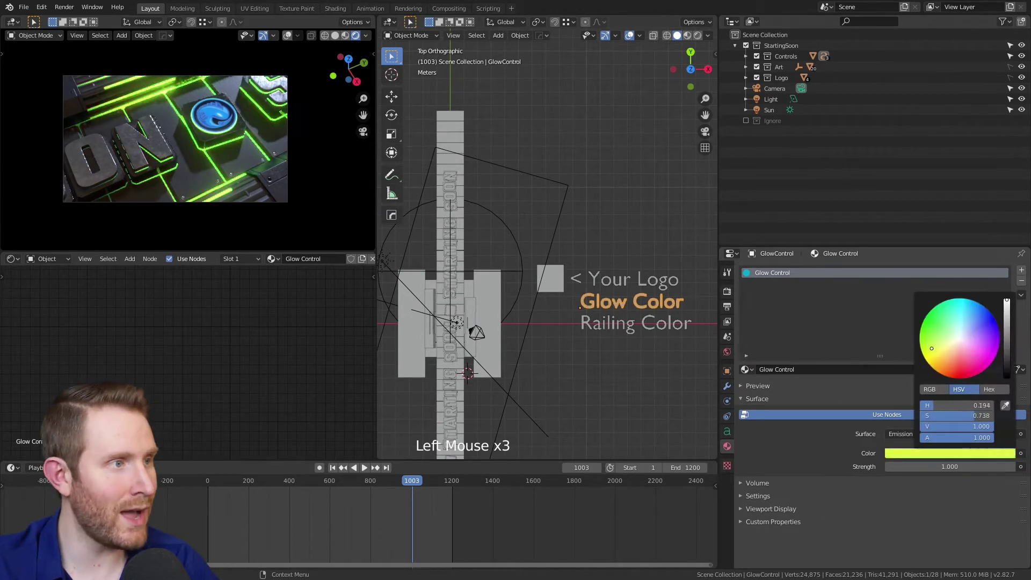
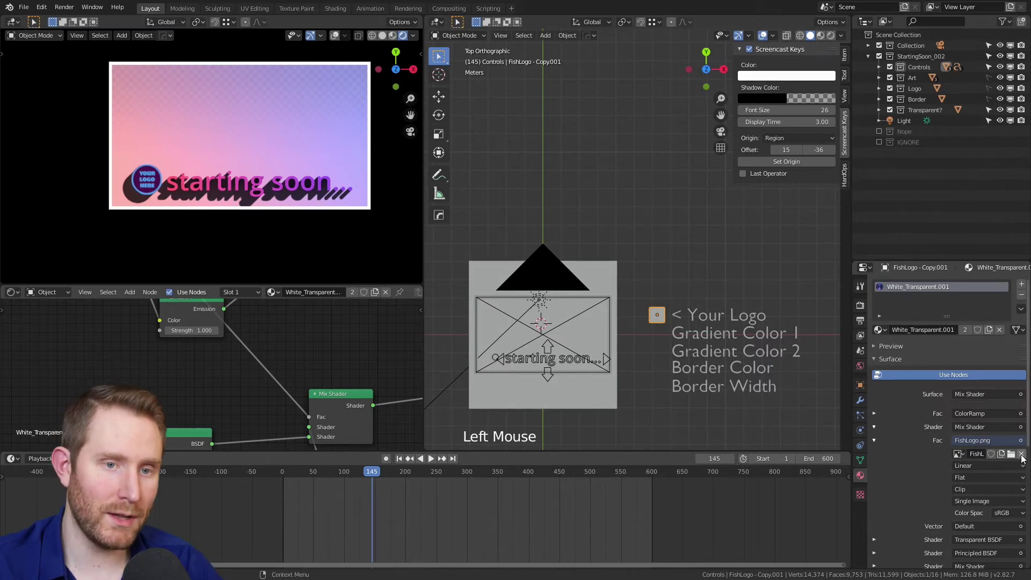
Swap FishLogo.png for StreamSchoolLogo.png in the StartingSoon_002 logo material
click(1024, 458)
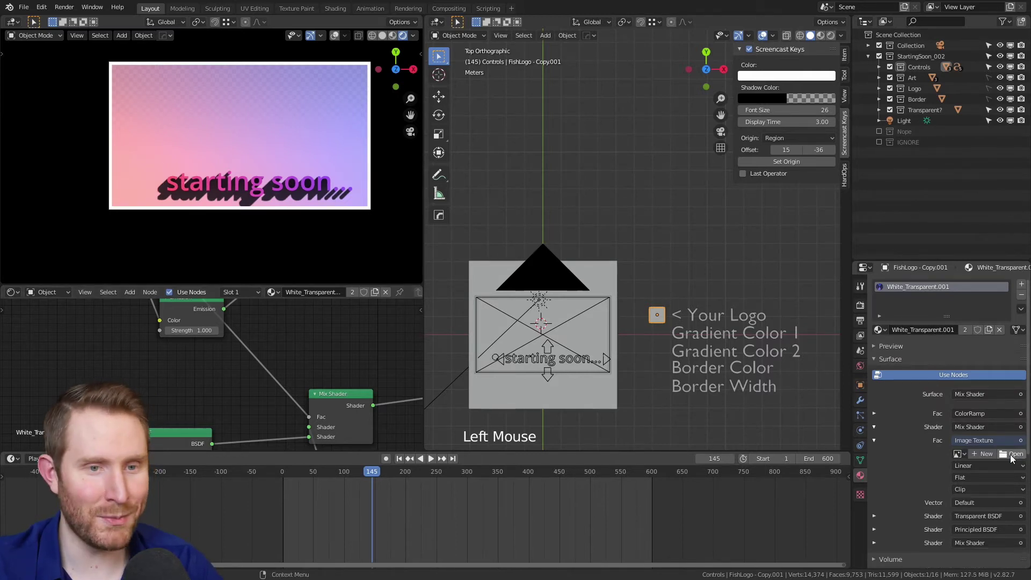
click(1013, 458)
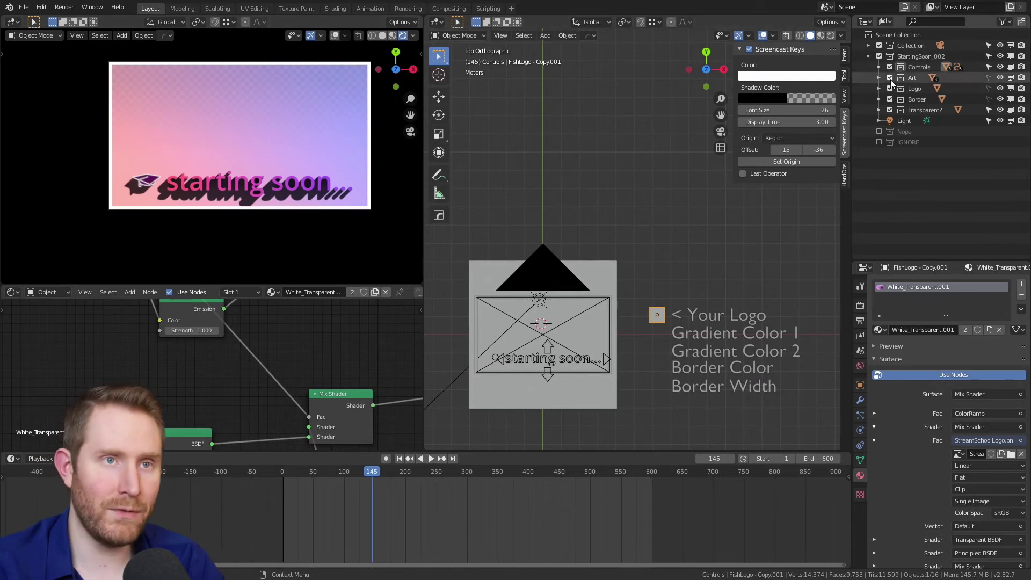
click(889, 91)
click(893, 92)
click(890, 92)
click(891, 90)
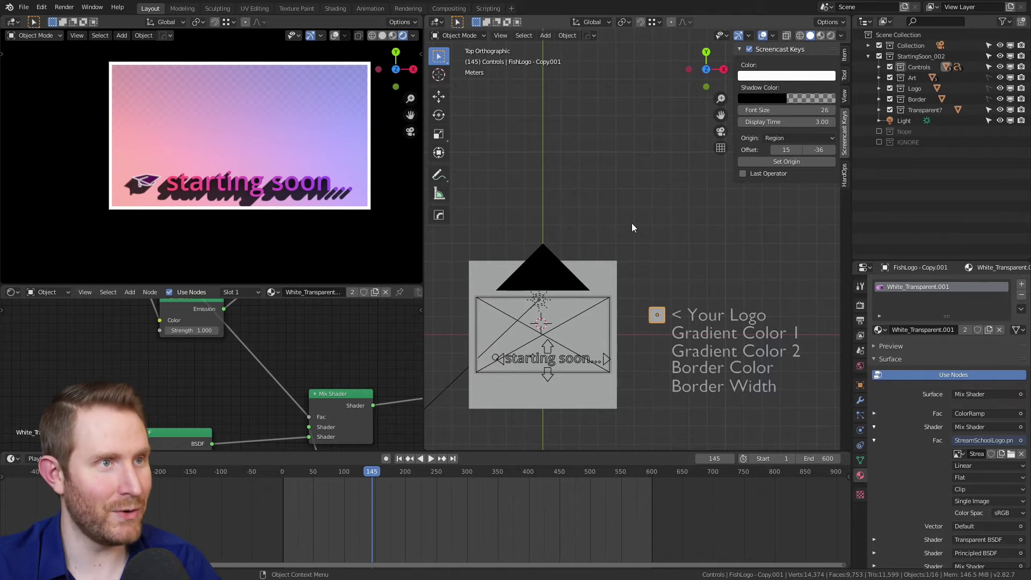
Select the circle control beside the text and start moving it left with the Move tool
middle_click(537, 346)
middle_click(570, 250)
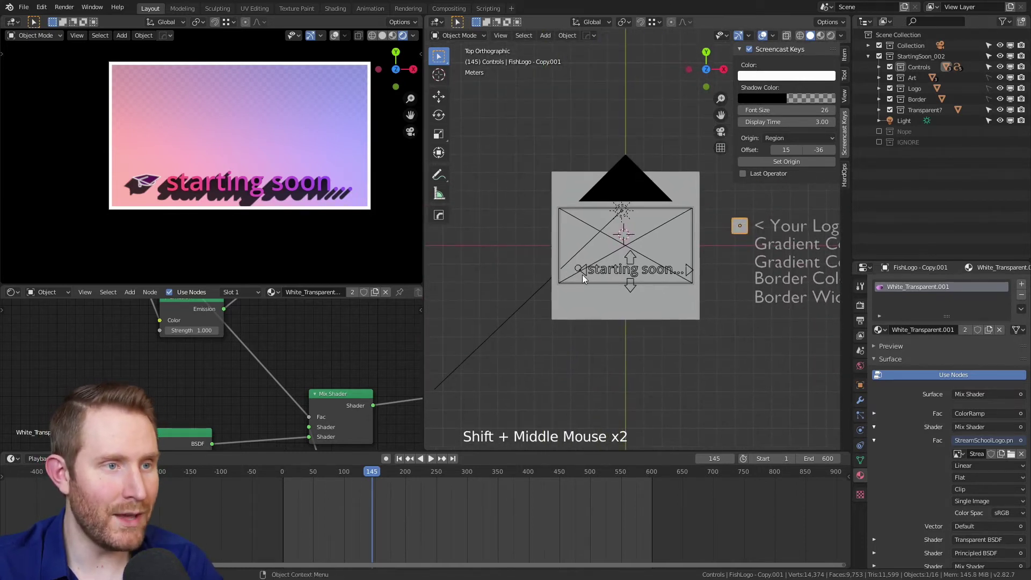
scroll(up, 3)
middle_click(506, 349)
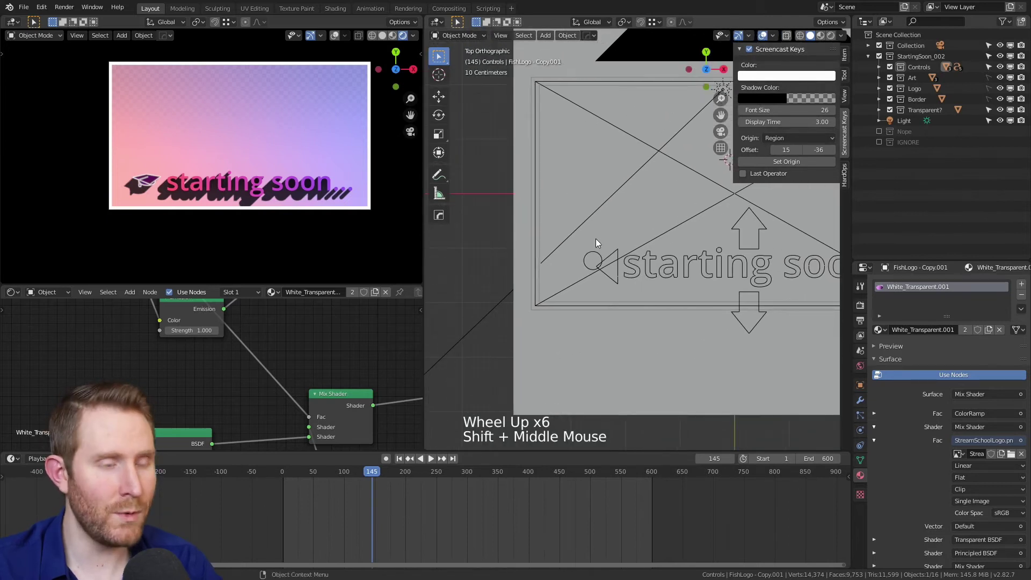
click(596, 256)
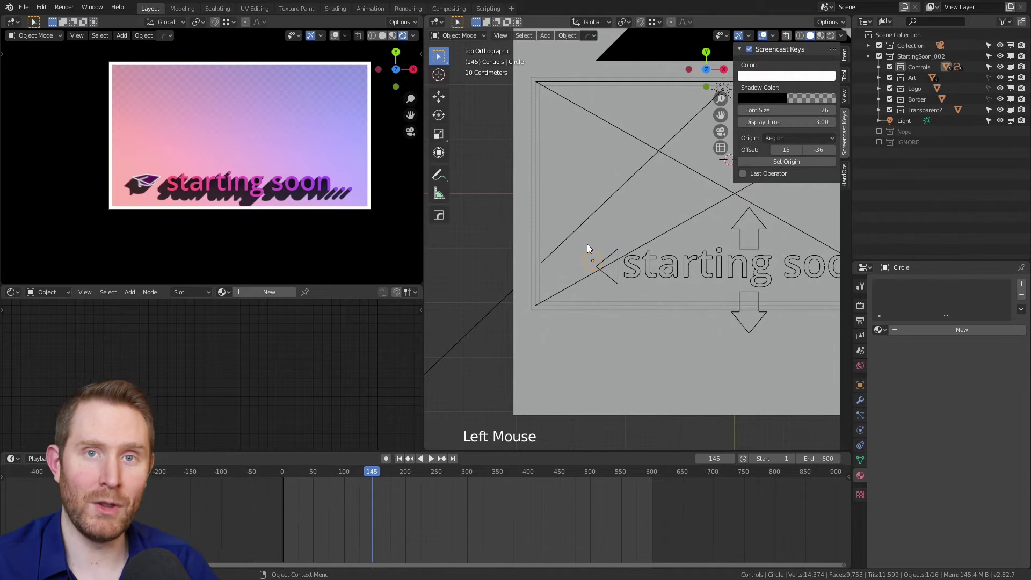
click(437, 101)
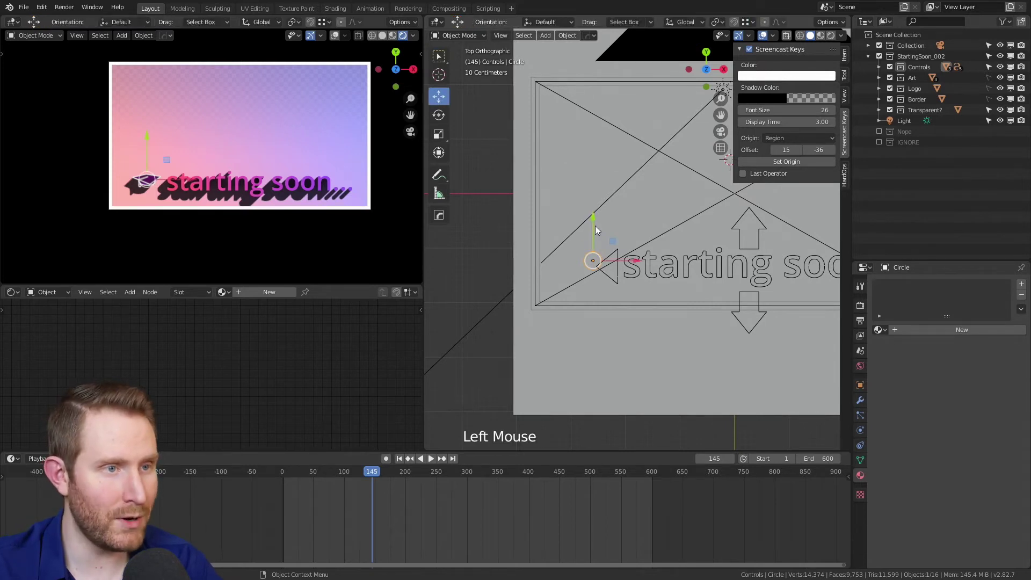
click(602, 258)
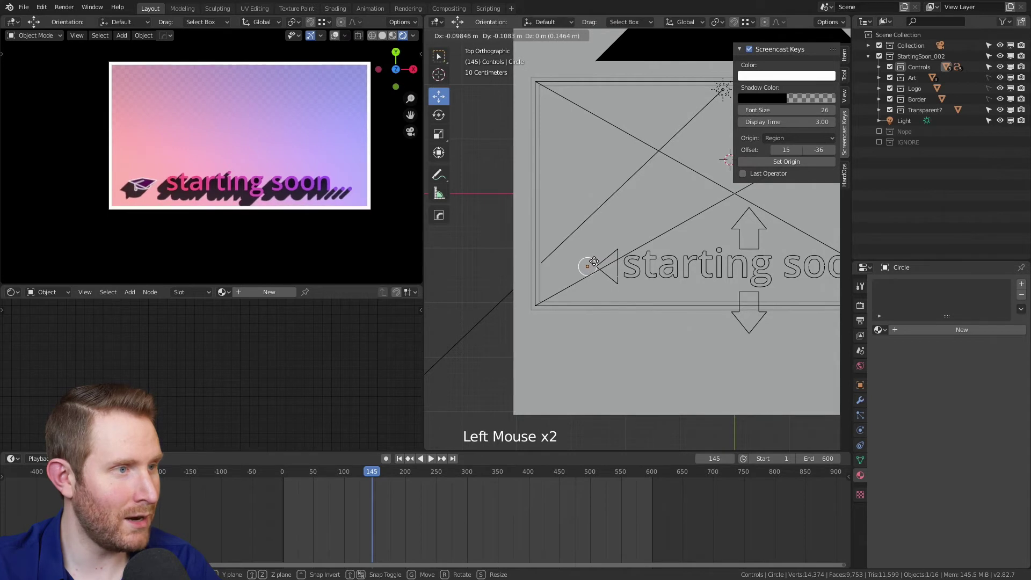
Scale the logo control circle back down to a small size and reposition it
click(440, 139)
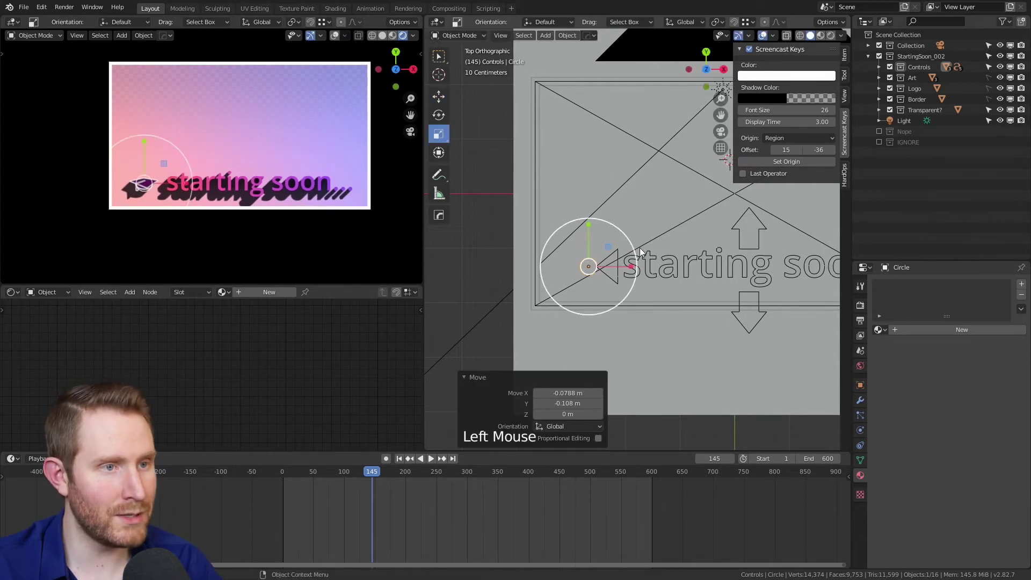
click(629, 241)
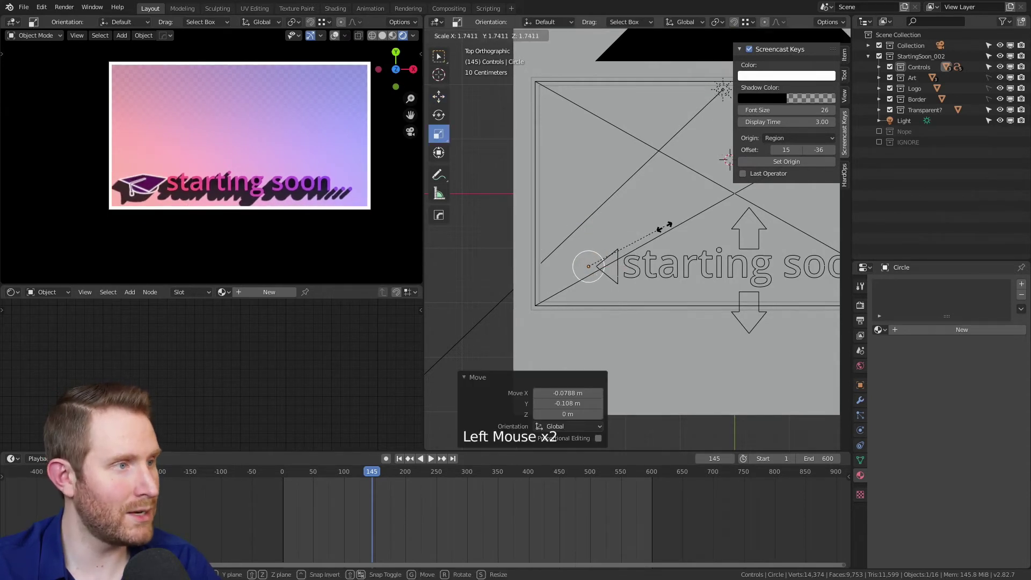
click(441, 95)
click(601, 259)
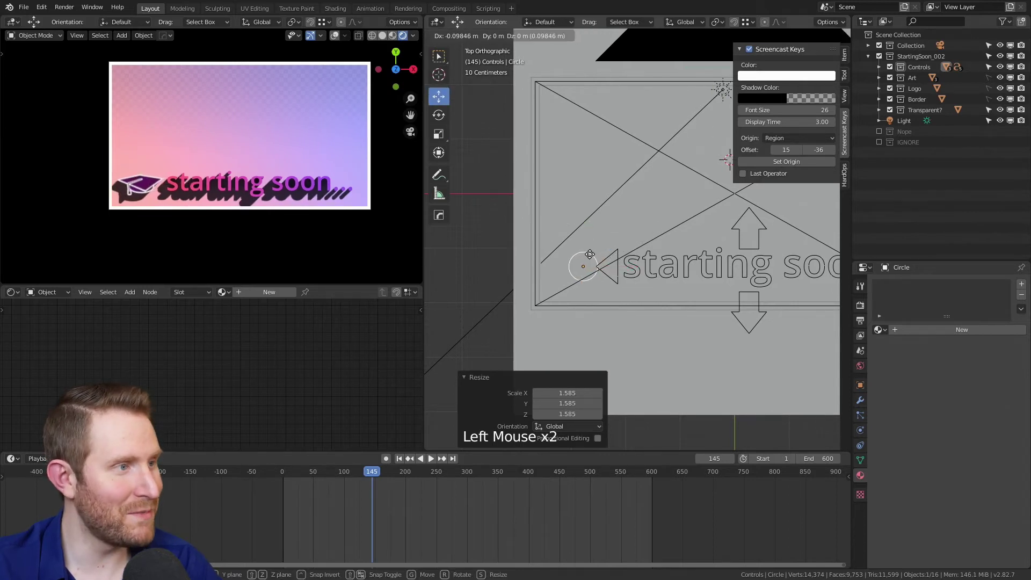
key(g)
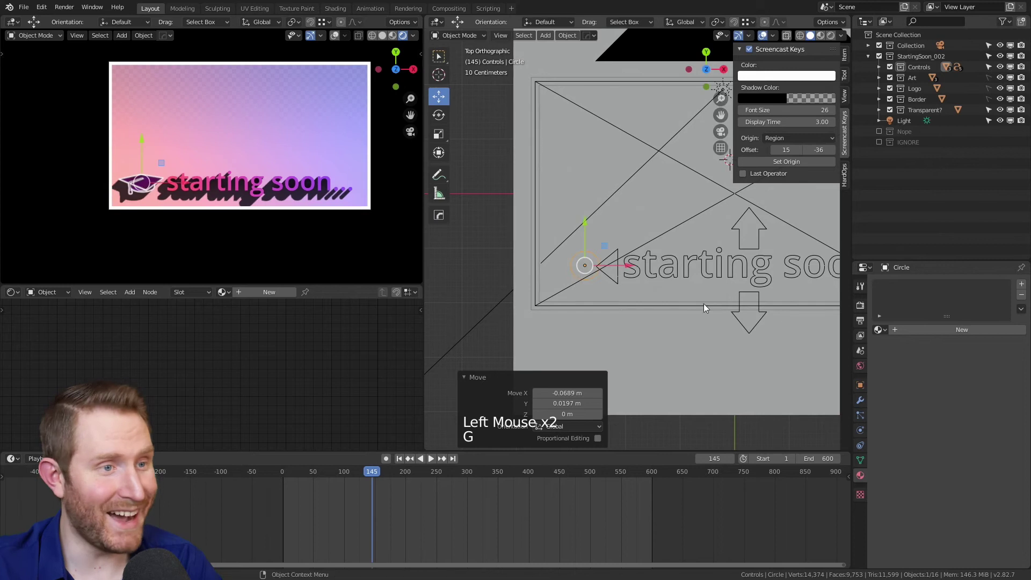
key(s)
key(s)
key(g)
Nudge the 'starting soon' text control slightly to the right
middle_click(731, 298)
click(613, 236)
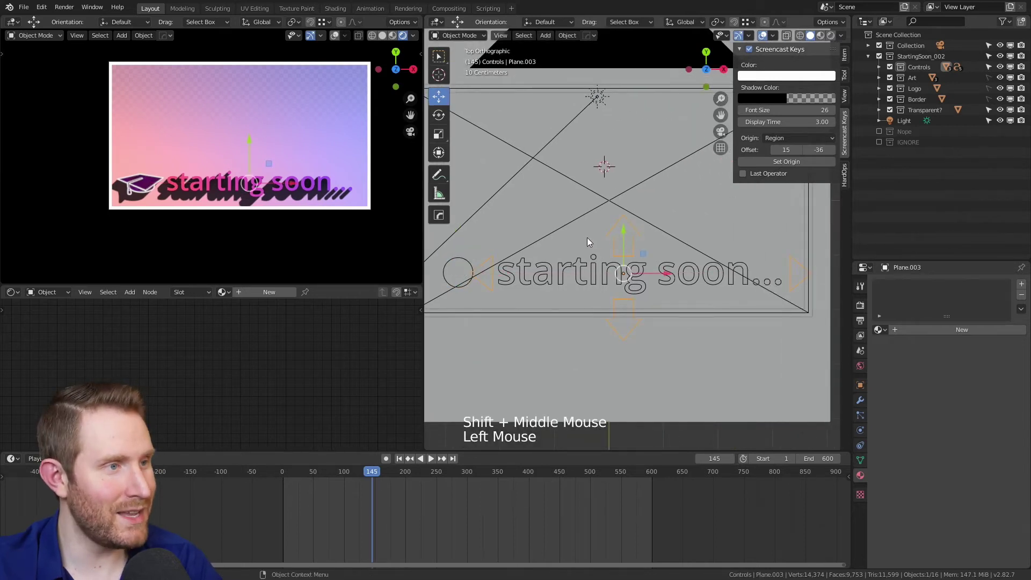
key(g)
key(s)
key(g)
key(g)
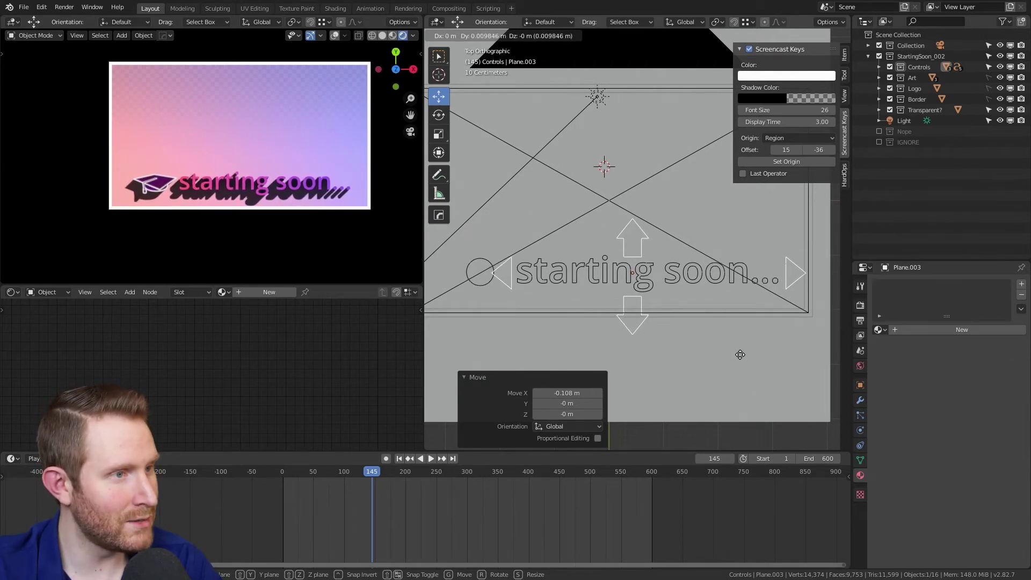
Set Gradient Color 1's emission to purple and Gradient Color 2's to hot pink
scroll(down, 3)
middle_click(697, 256)
scroll(down, 3)
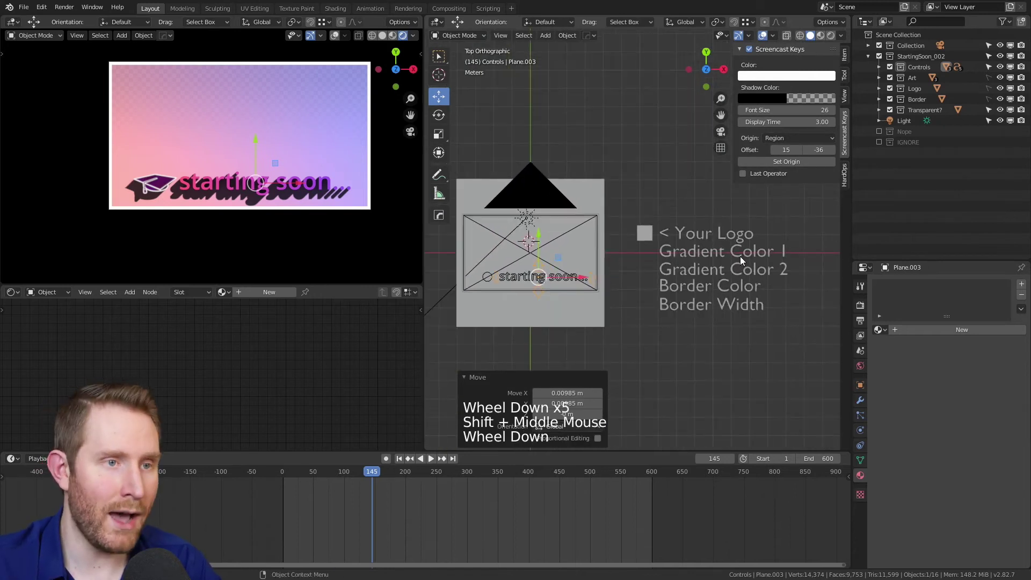
click(697, 256)
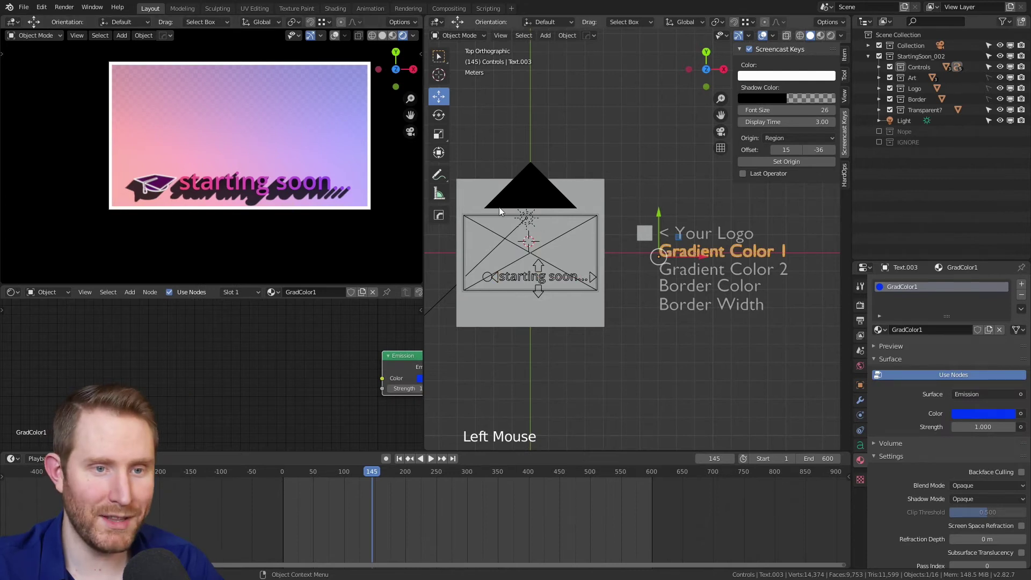
click(977, 418)
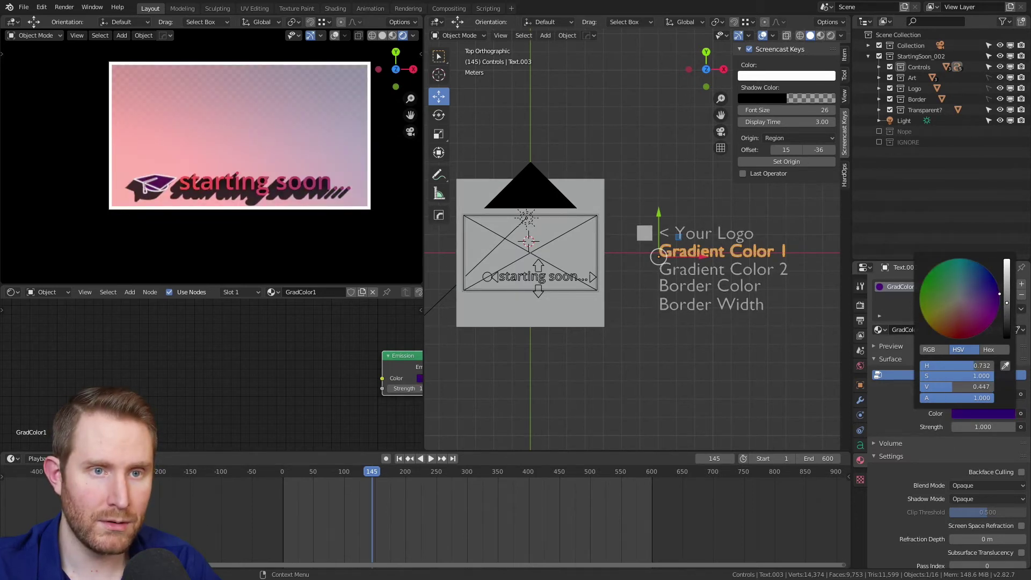
click(788, 272)
click(989, 415)
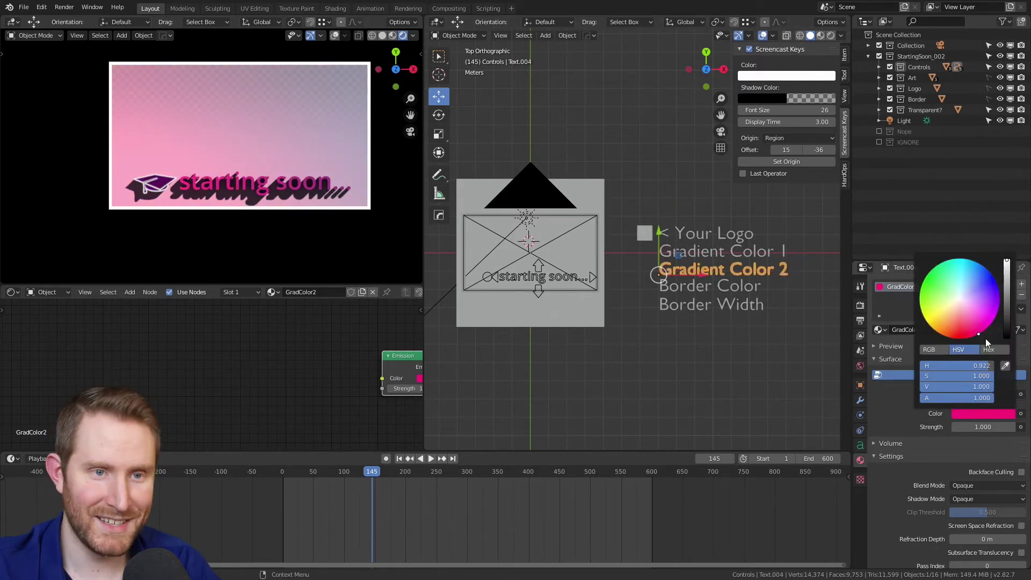
click(370, 473)
Stop the playback and select the 'starting soon' text control
key(space)
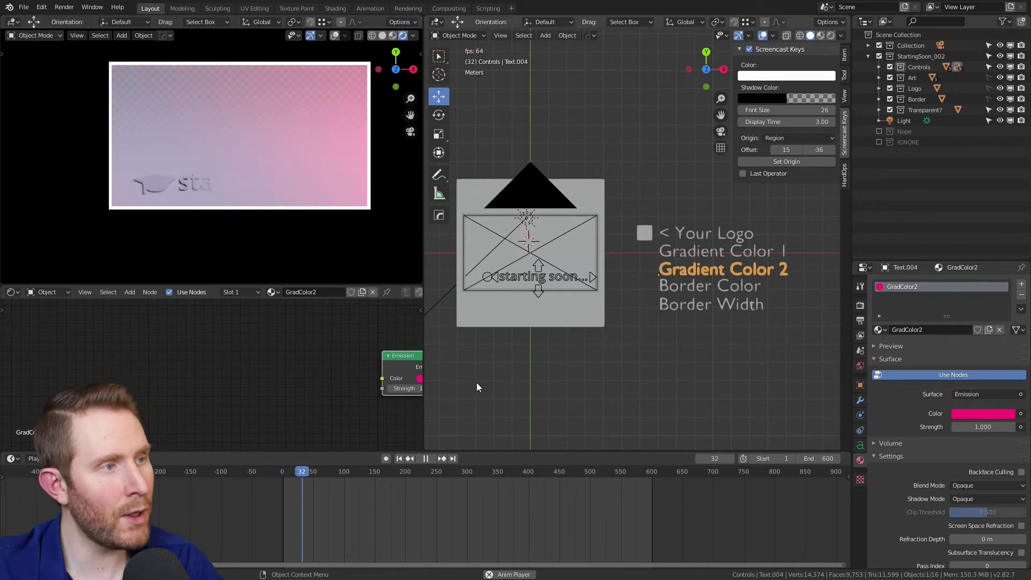
key(space)
click(537, 269)
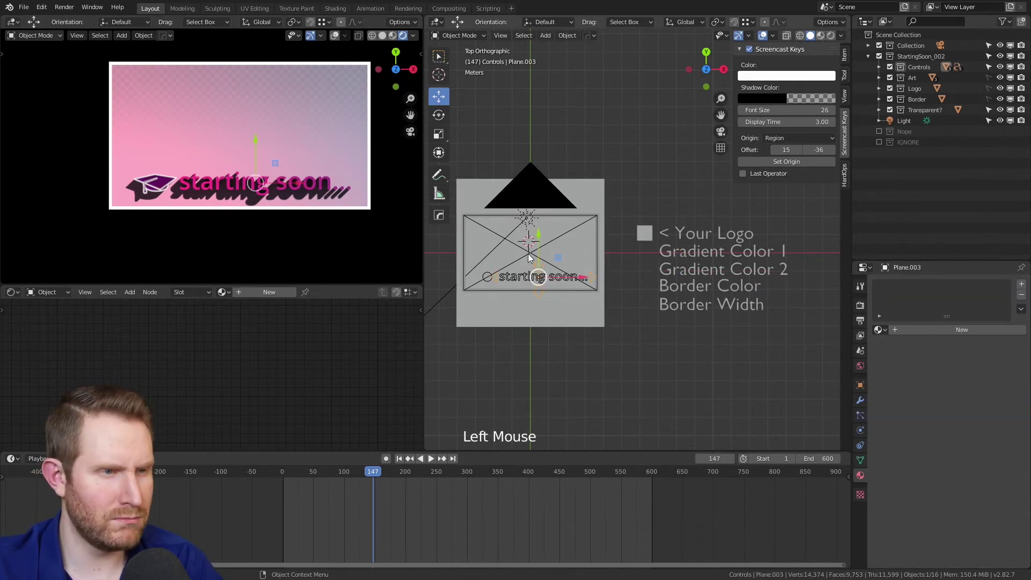
Move the text up, undo the move, then start scaling the text much larger
key(s)
key(g)
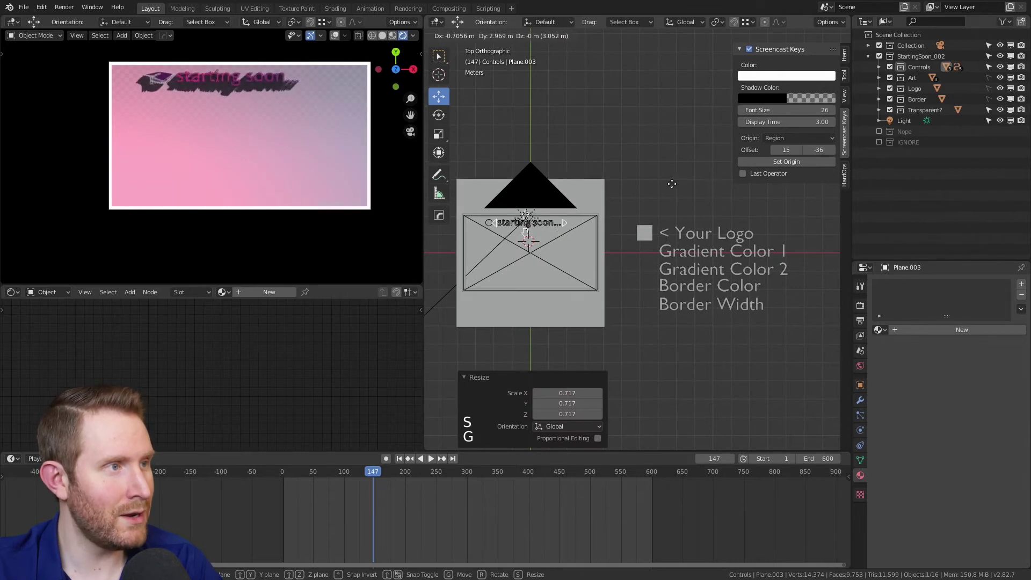
key(ctrl+z)
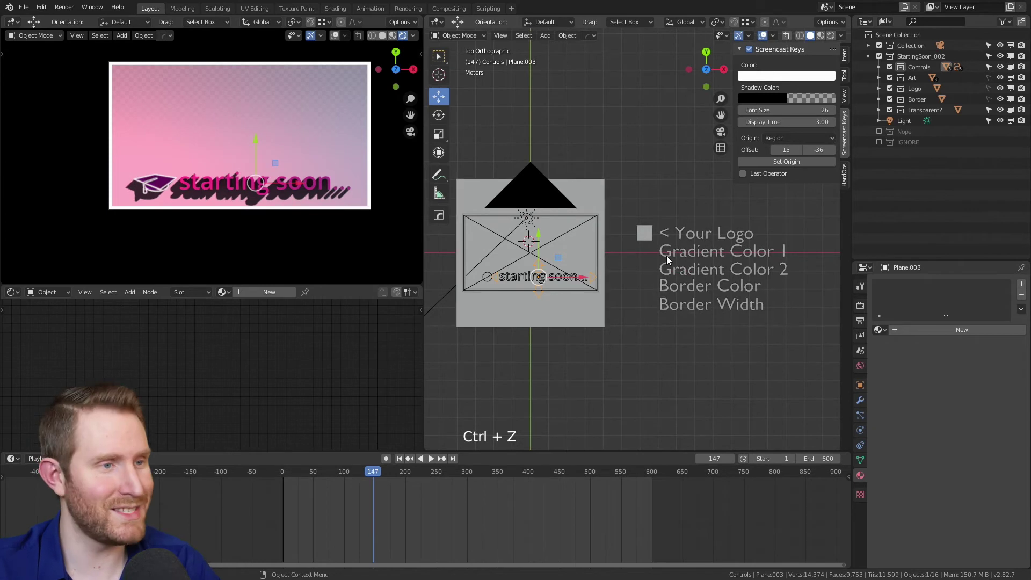
scroll(up, 3)
key(s)
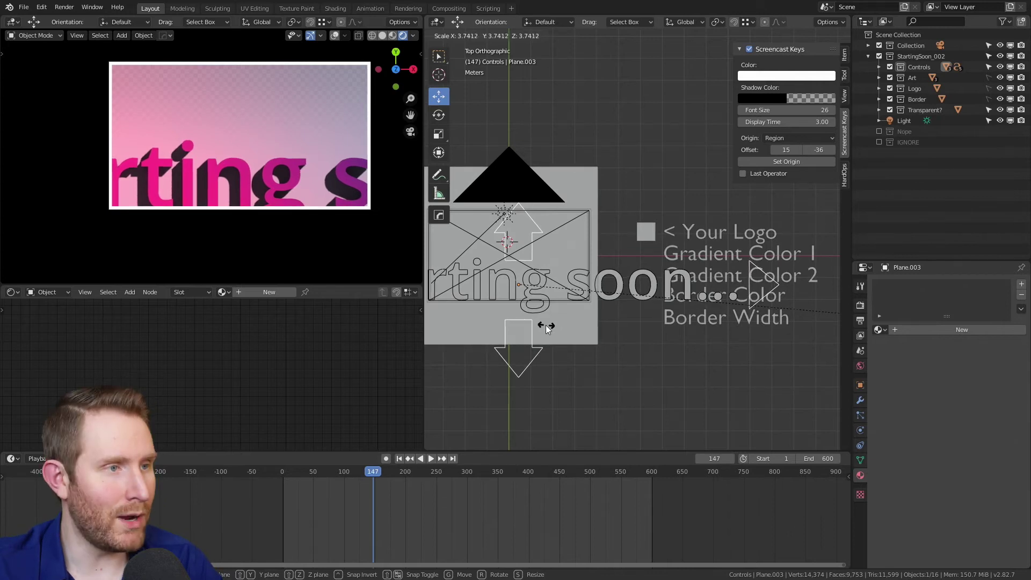
Check the Border Color control's white emission colour, jump to frame 122 and select Border Width
scroll(down, 3)
click(715, 288)
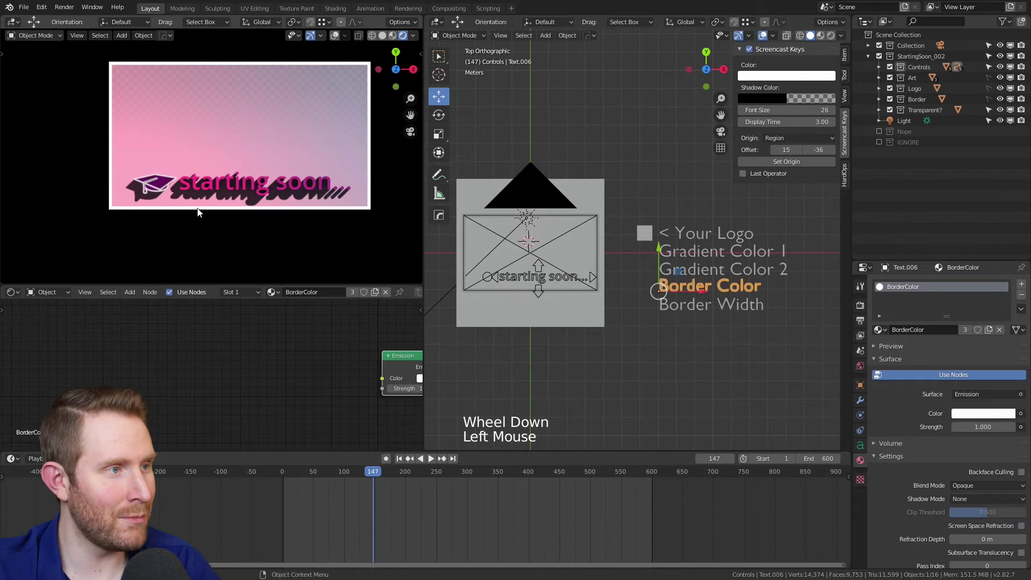
click(972, 418)
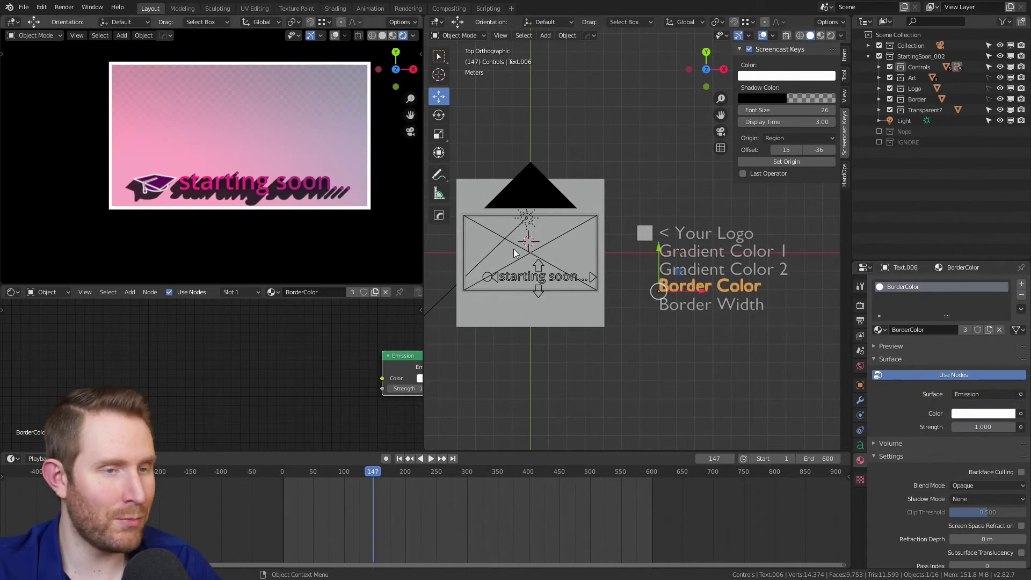
click(386, 478)
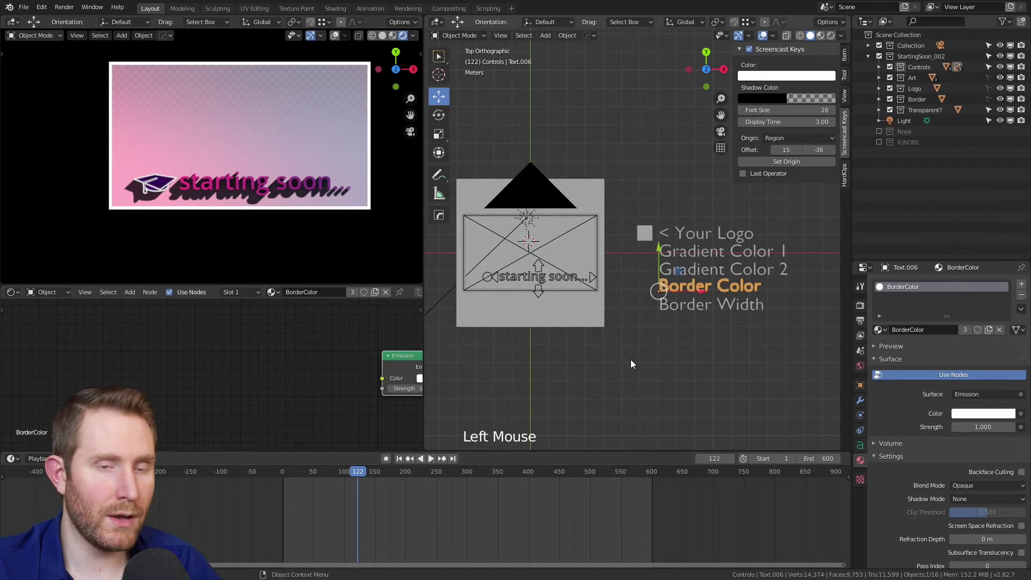
click(696, 308)
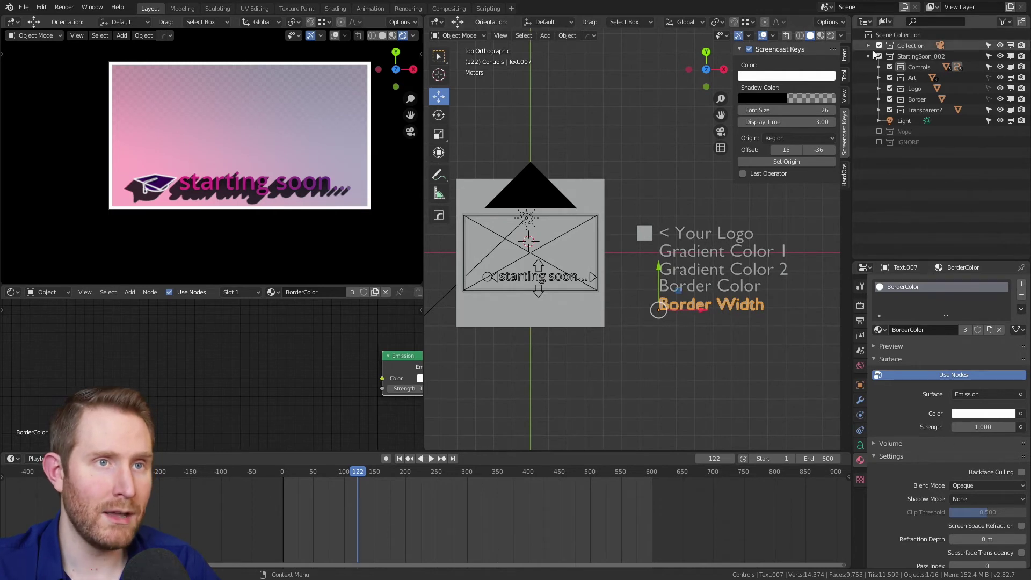
Show the sidebar Item properties revealing the Border Width custom property at 0.150
click(744, 52)
click(738, 50)
key(n)
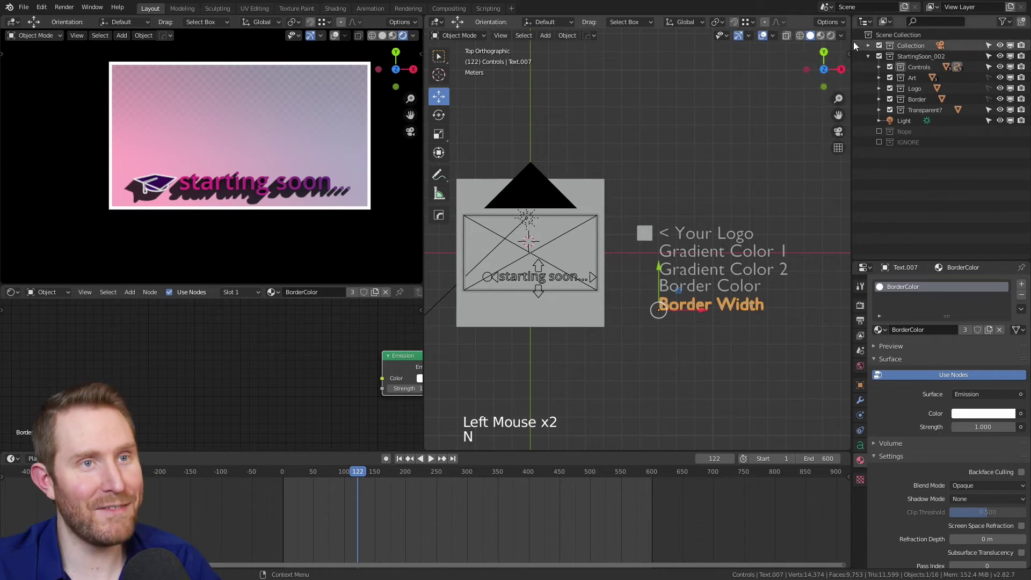
key(n)
key(n)
key(n)
key(n)
key(n)
key(n)
key(n)
key(n)
key(n)
key(n)
key(n)
click(846, 57)
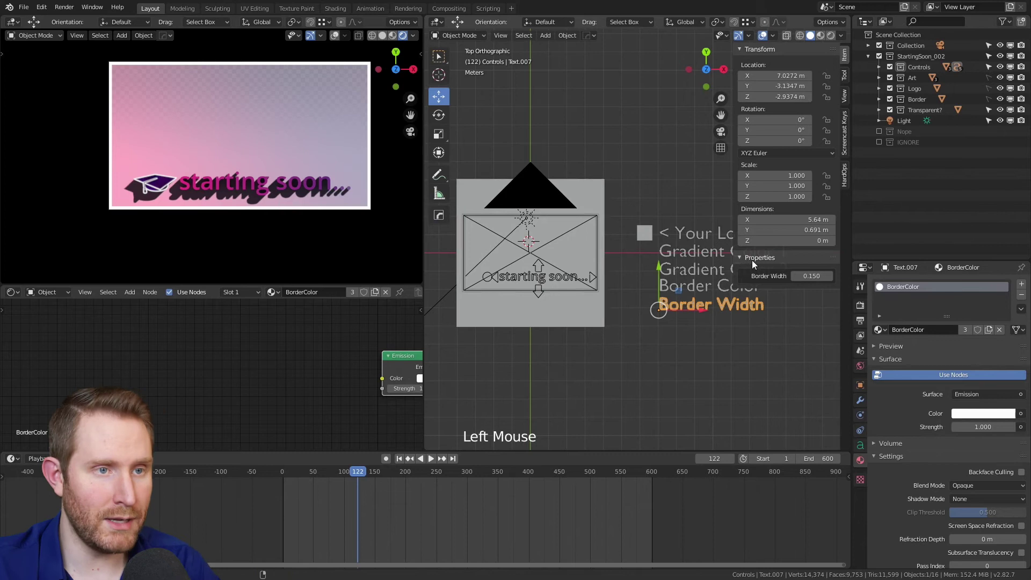
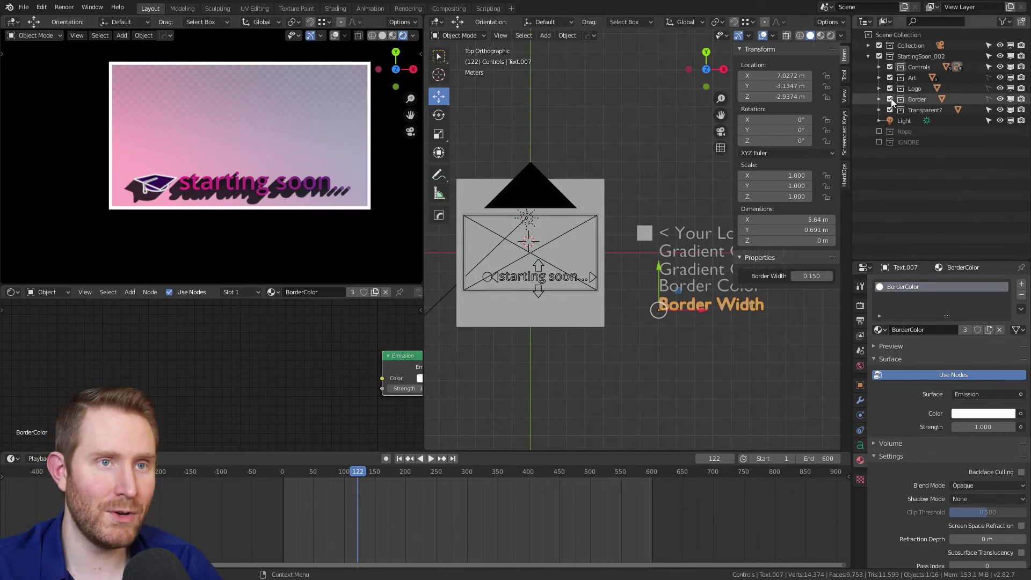
click(892, 104)
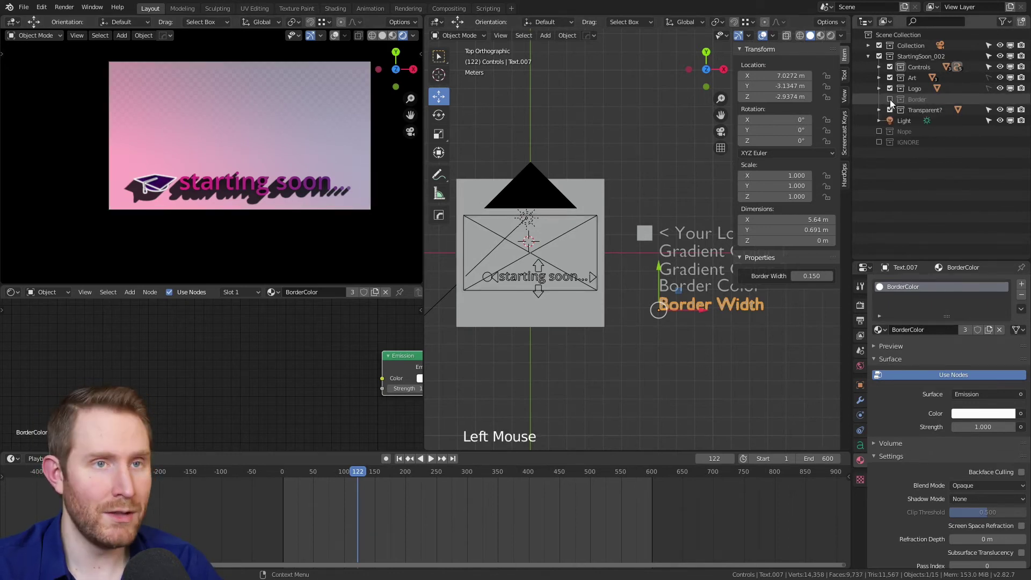
click(892, 103)
click(893, 103)
click(892, 103)
click(892, 103)
click(893, 104)
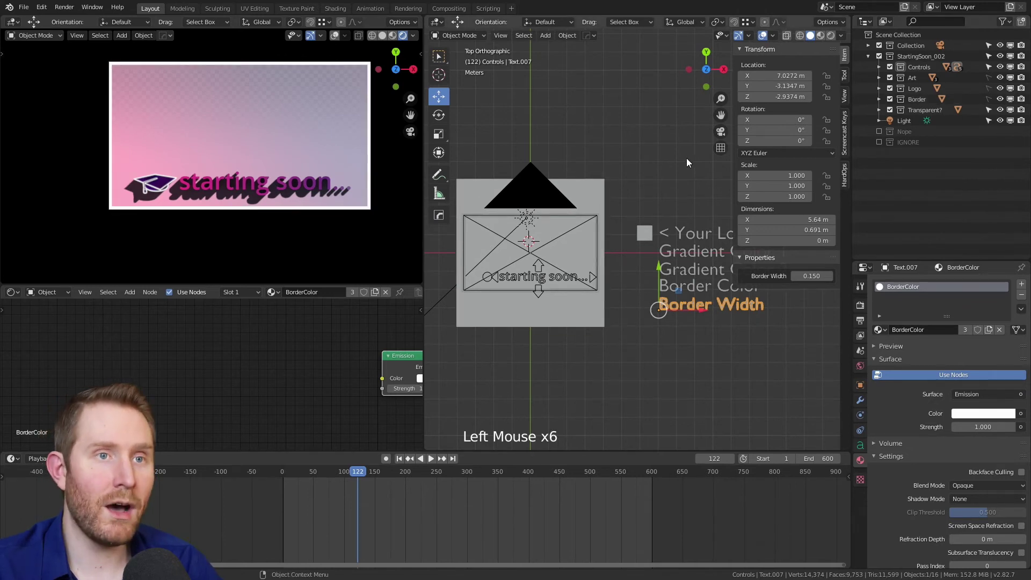